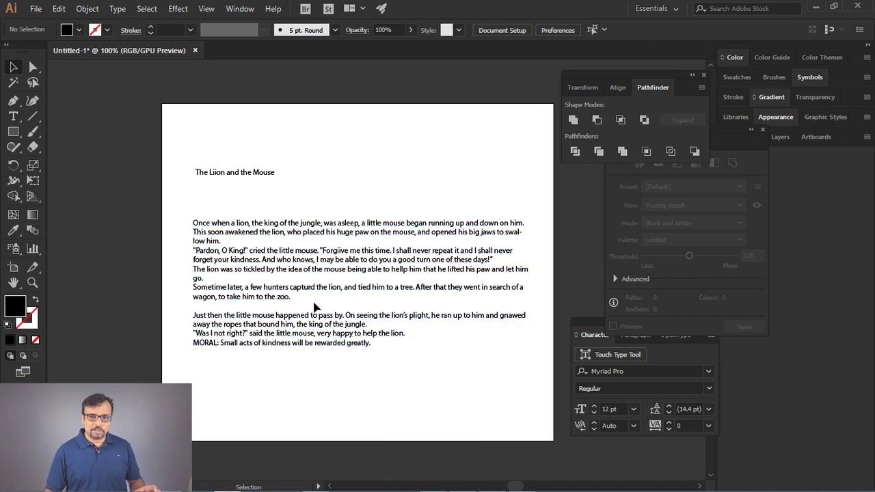
Zoom in on the story title, pan across the enlarged text, then restore the workspace panels.
key(alt+space)
scroll(up, 3)
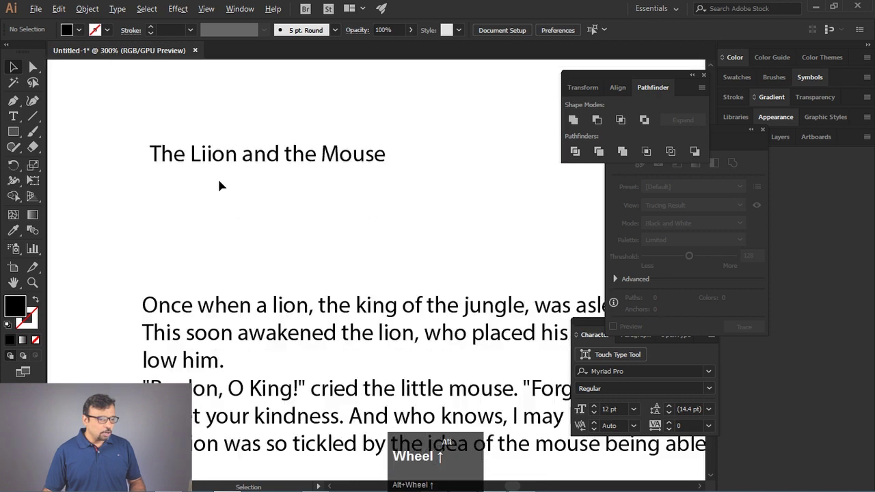
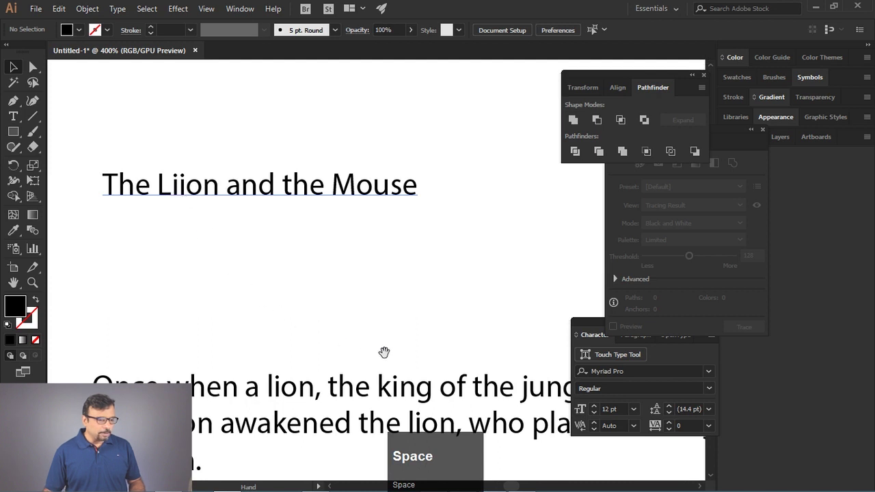
click(412, 354)
key(space)
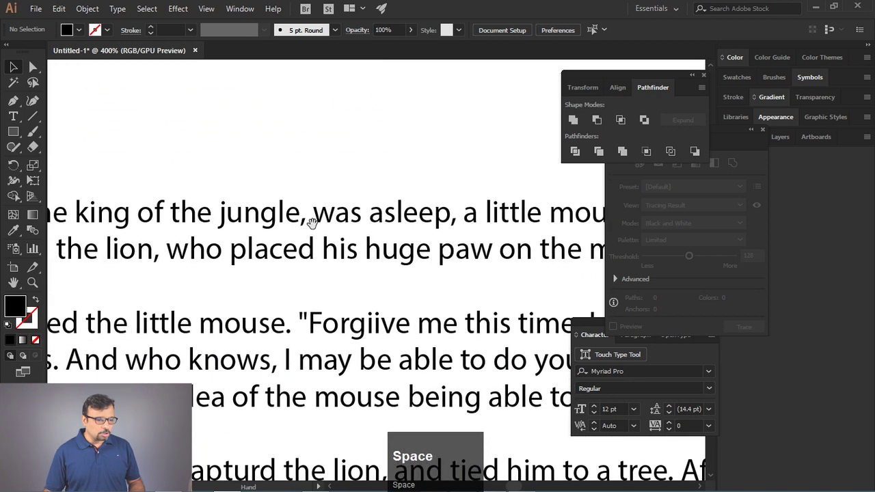
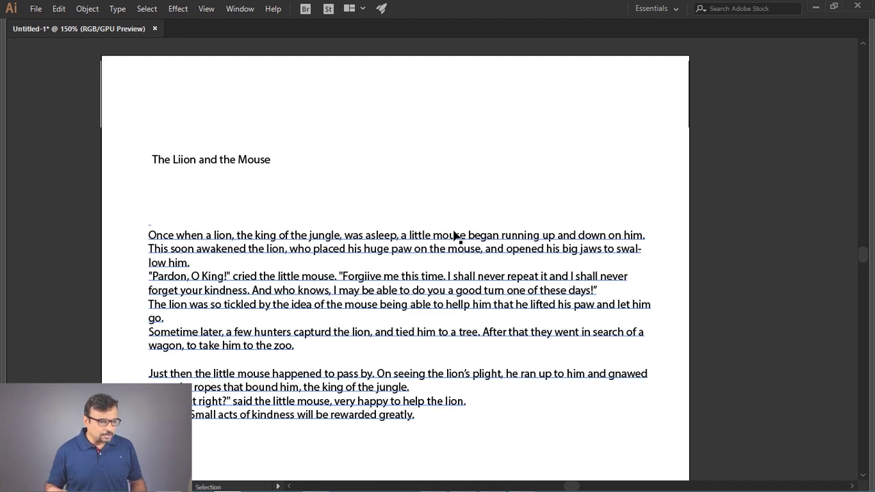
key(Tab)
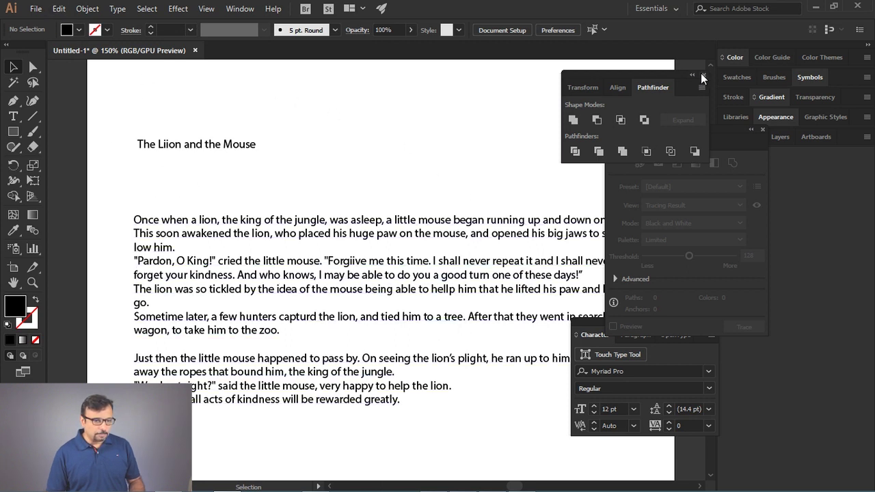
Close the Image Trace panel and reach for Check Spelling in the Edit menu.
click(704, 78)
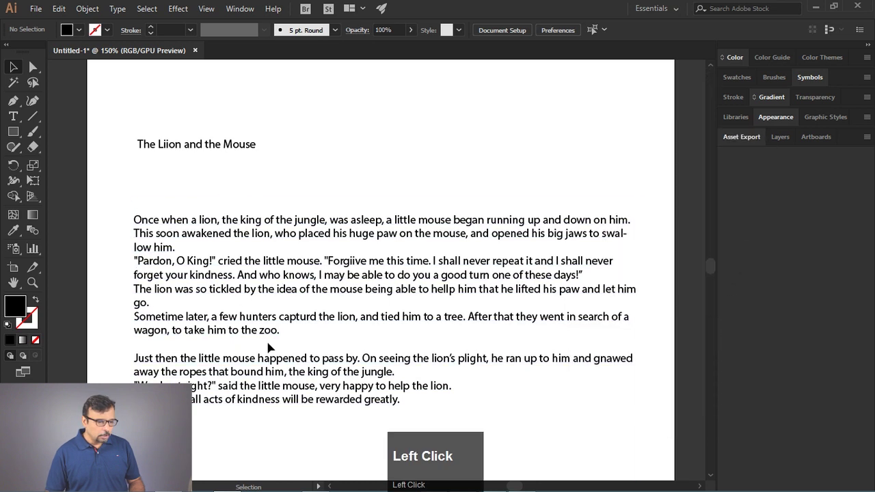
click(53, 11)
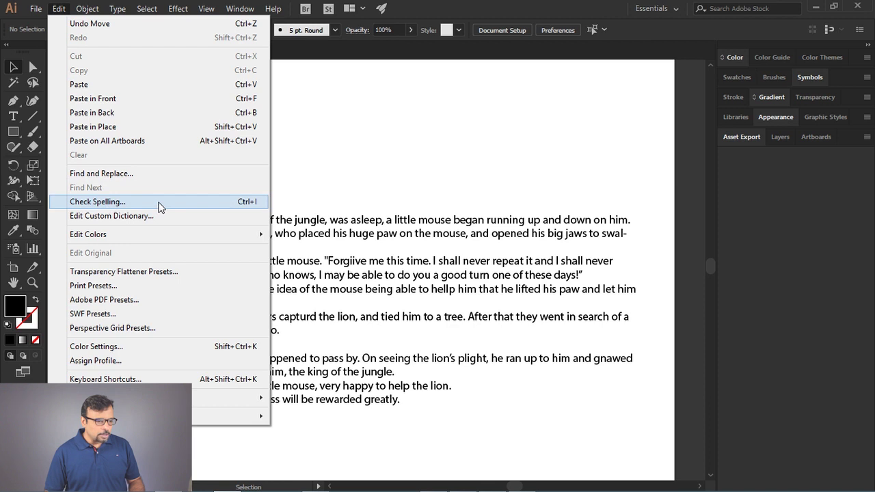
Position the Check Spelling dialog beside the text and start checking the story.
drag(163, 207, 579, 106)
drag(580, 106, 532, 160)
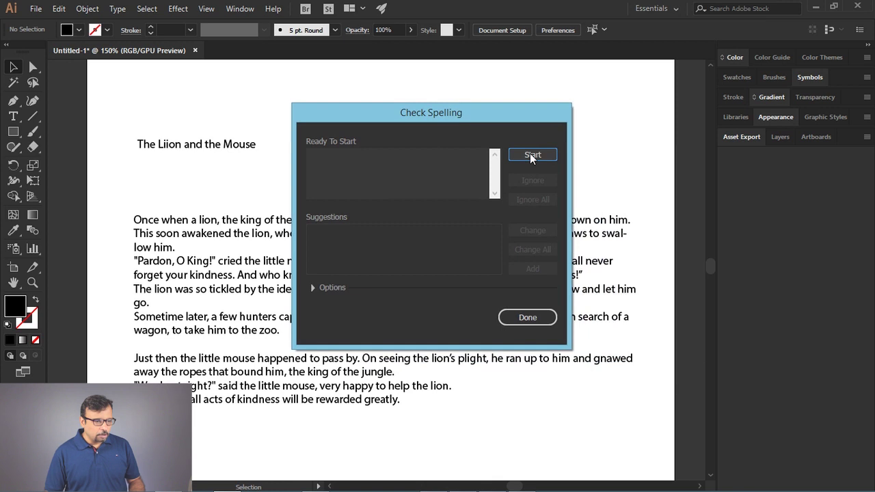
drag(532, 158, 276, 273)
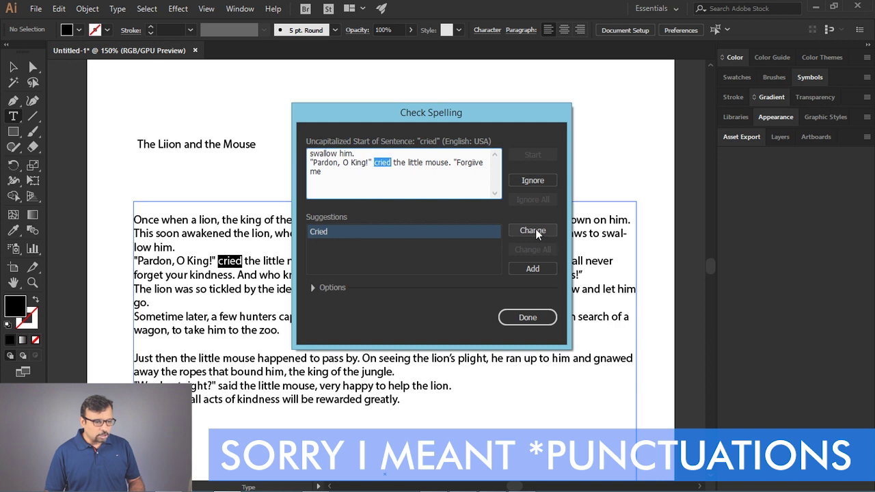
Accept Cried, then correct Forgiive to Forgive and hellp to help.
click(537, 234)
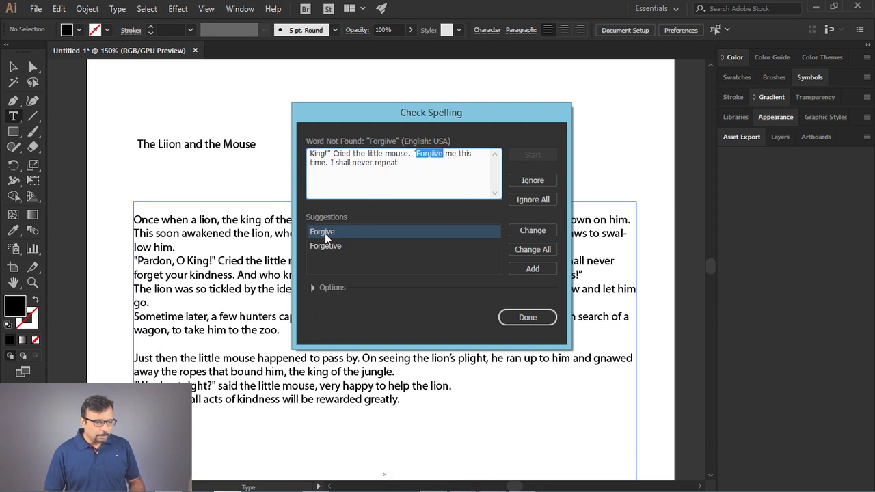
click(325, 251)
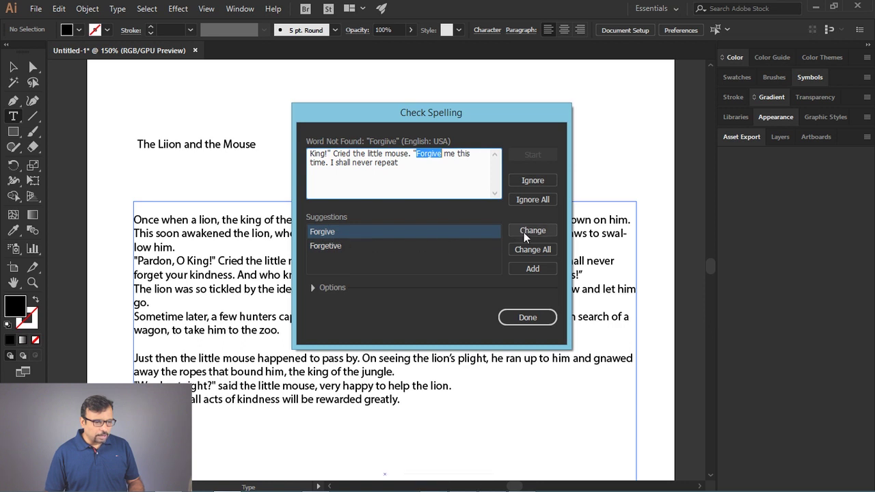
click(531, 233)
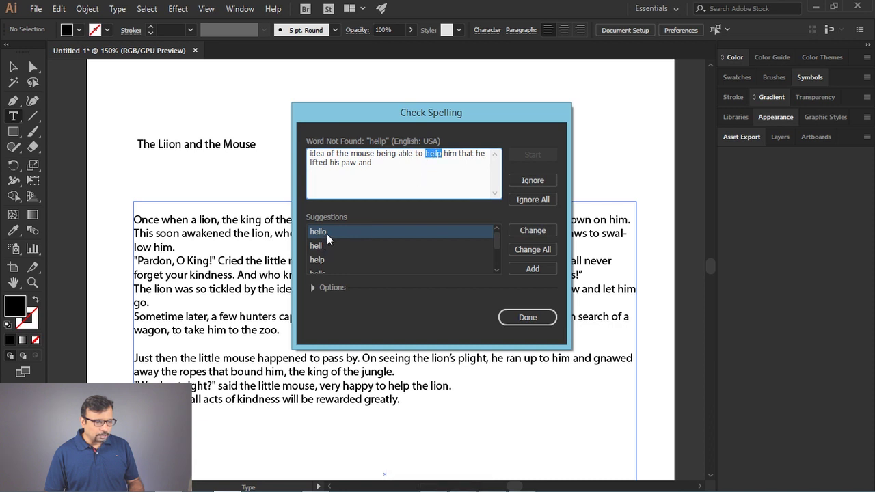
click(337, 238)
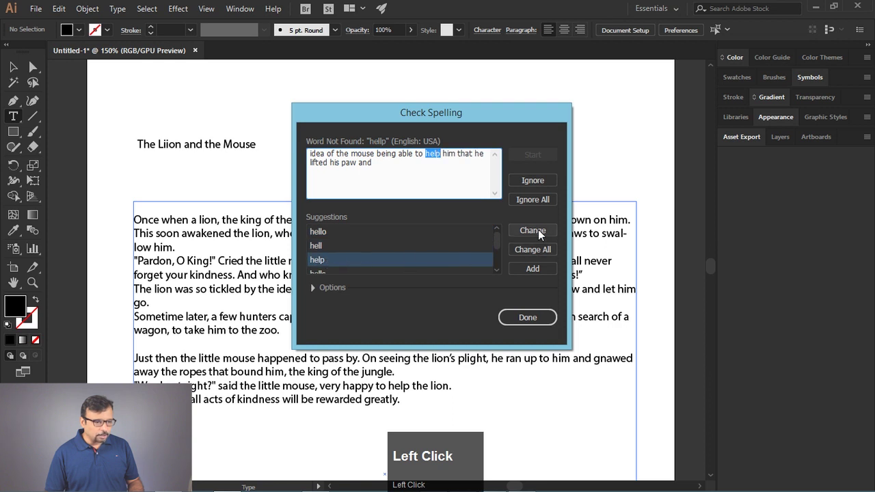
click(540, 235)
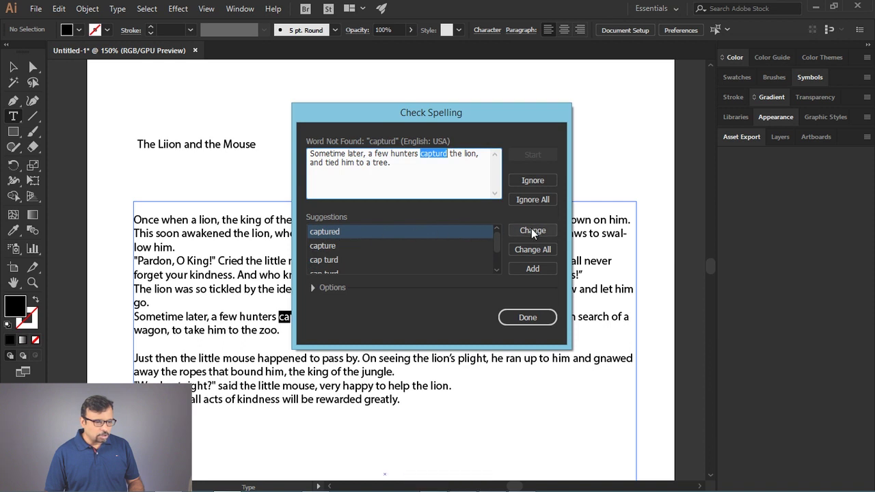
Correct capturd to captured and Liion to Lion in the title, then finish the check.
click(533, 234)
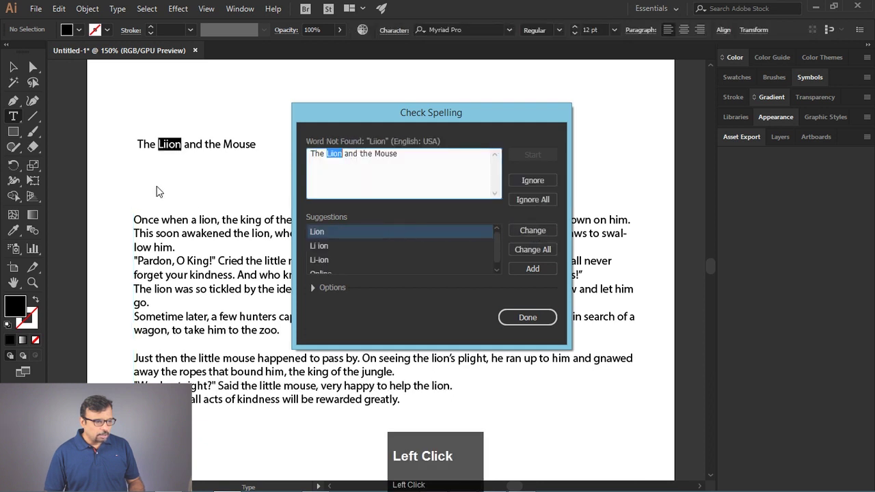
click(185, 152)
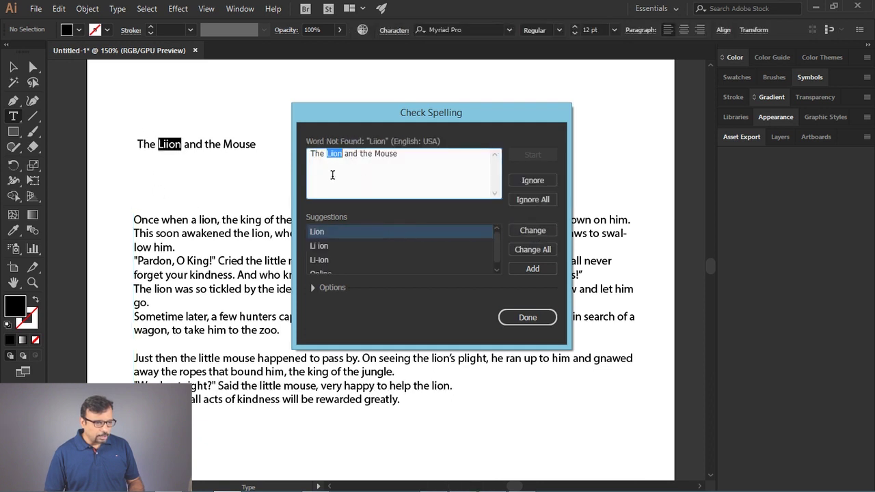
click(543, 236)
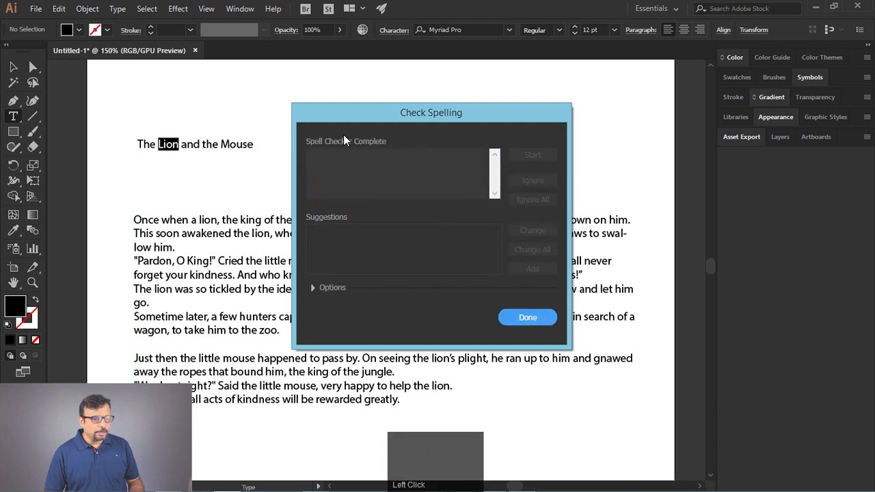
click(532, 323)
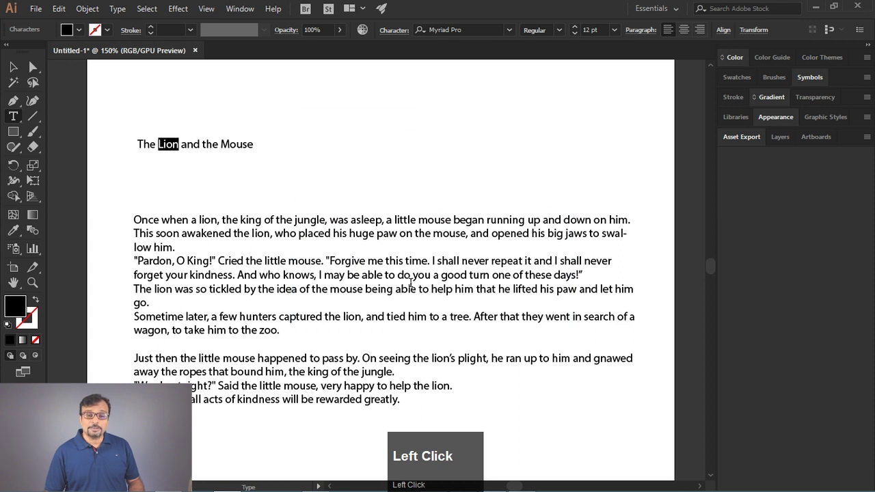
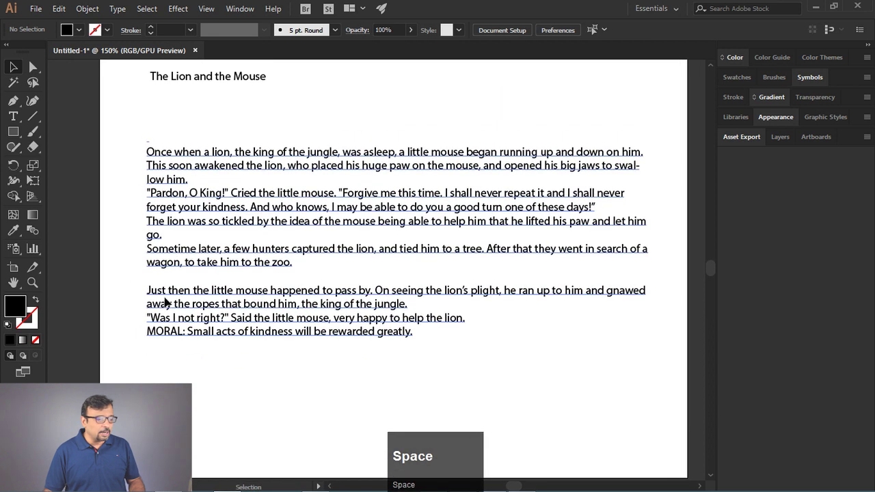
Add a new text line reading GFXMentor below the story and select it.
click(20, 119)
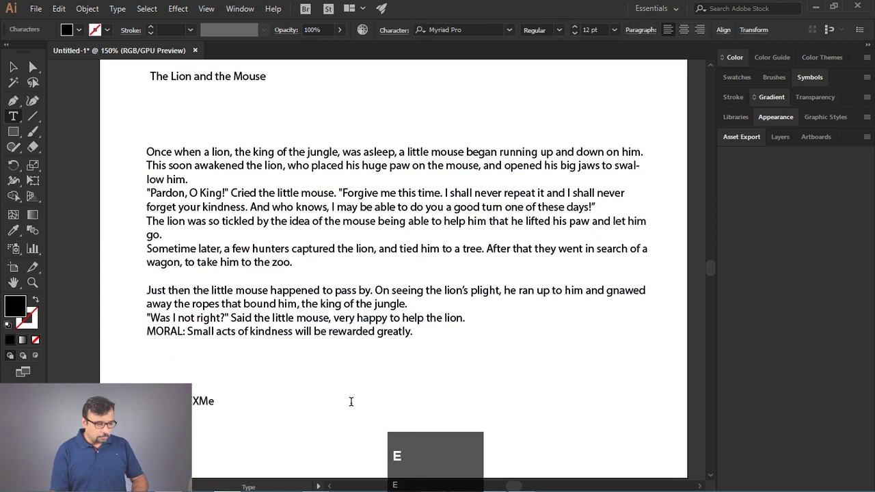
text(entor)
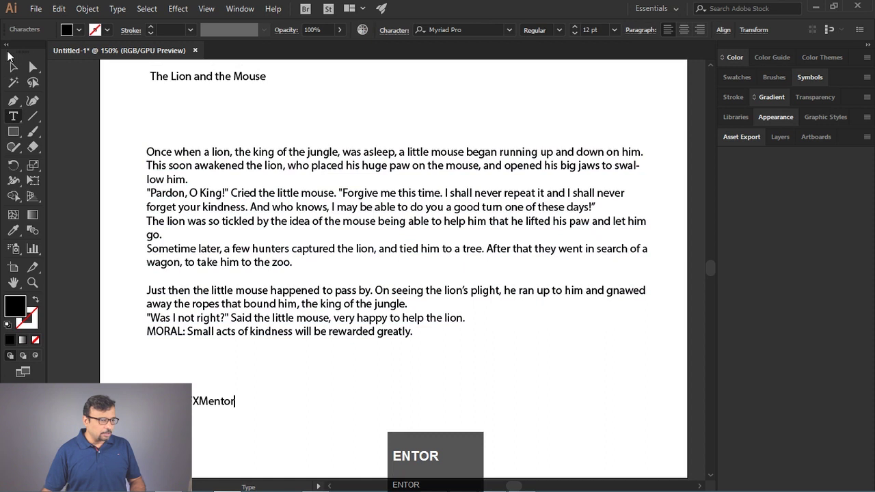
click(11, 73)
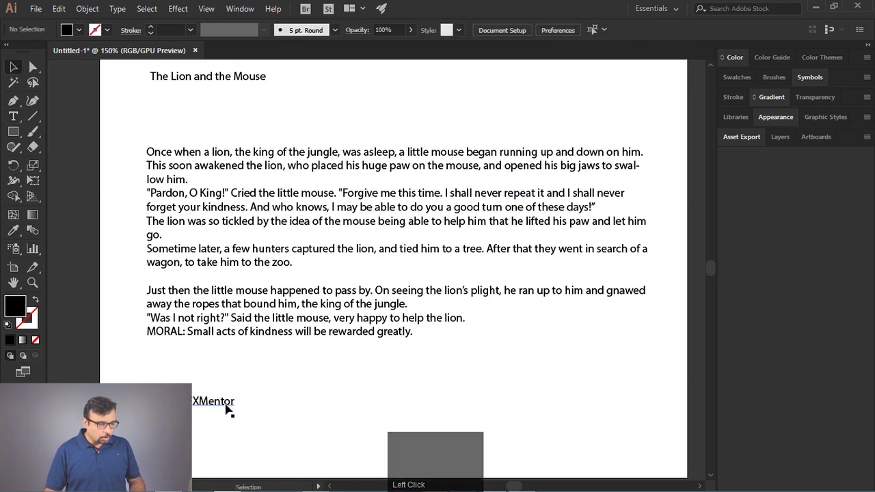
Move GFXMentor to the page's bottom right, then spell-check and add GFXMentor to the dictionary.
drag(228, 405, 643, 447)
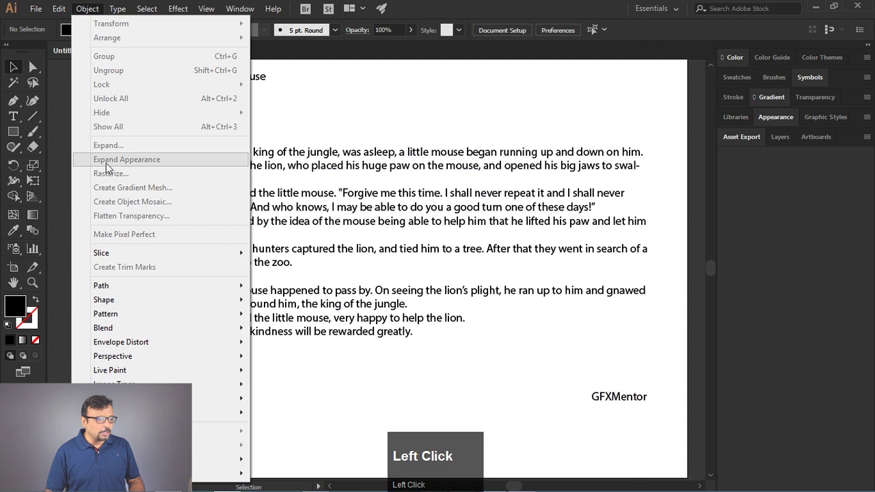
click(100, 212)
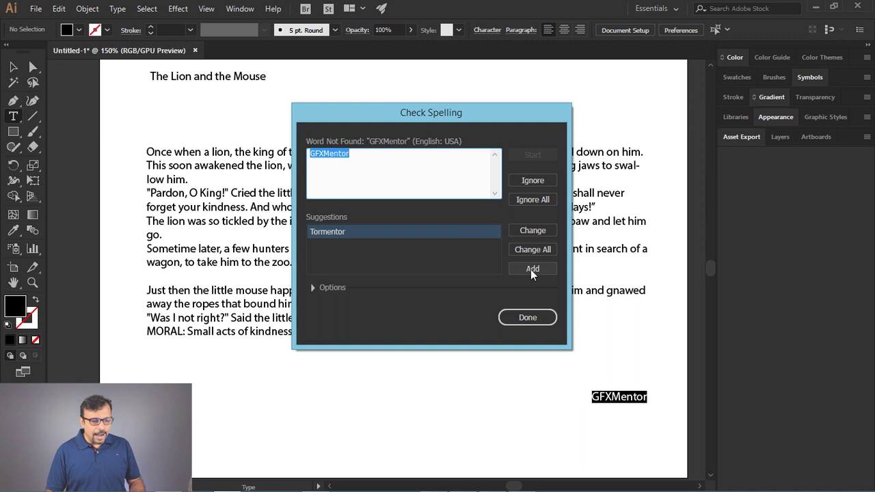
drag(532, 275, 530, 324)
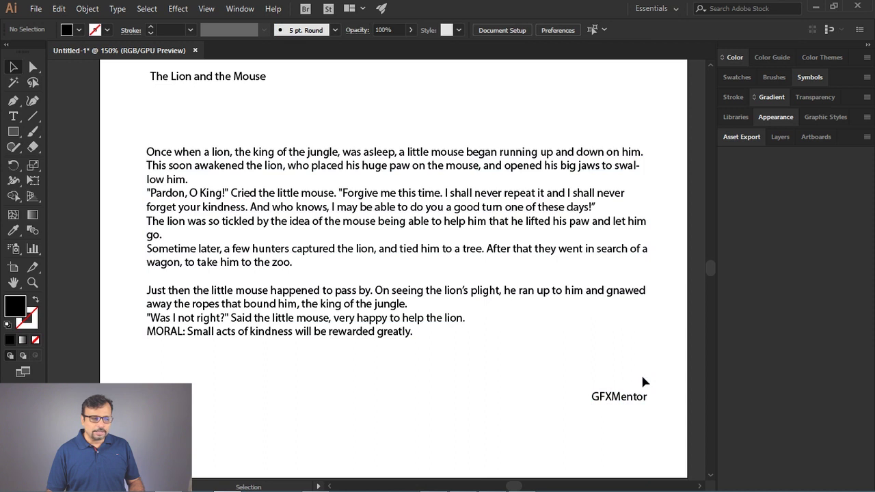
click(564, 346)
Create a new Letter-size document with Ctrl+N.
key(ctrl+n)
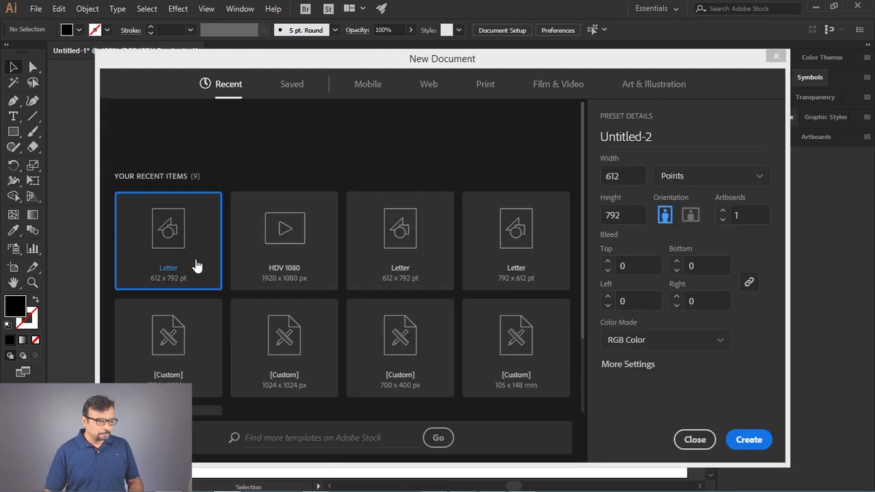
key(ctrl+n)
click(751, 442)
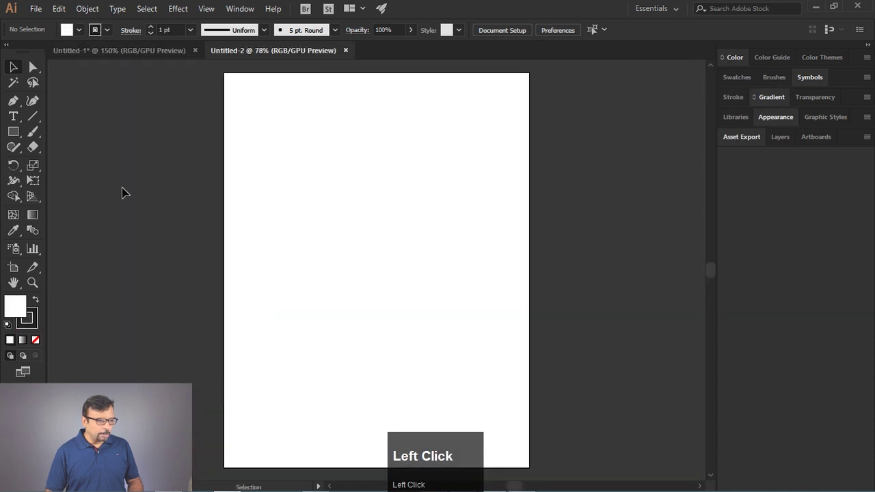
Place a GFXMentor text line on the blank page and select it.
click(15, 113)
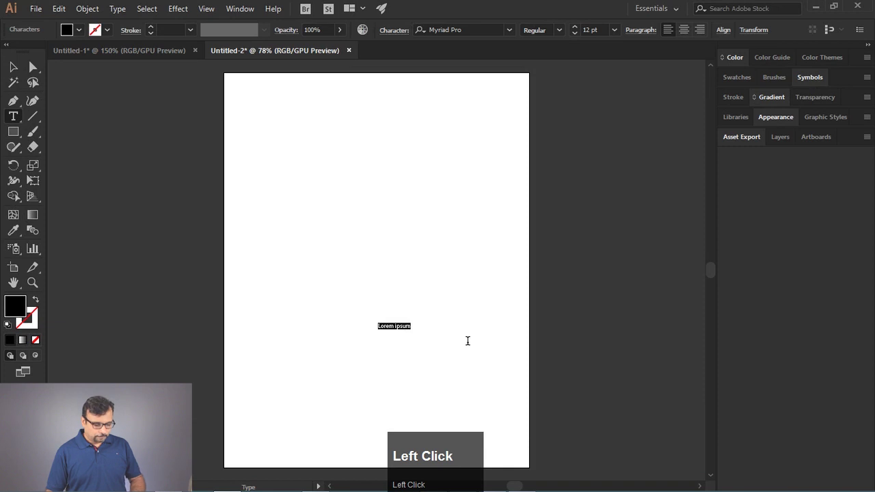
text(entor)
click(19, 69)
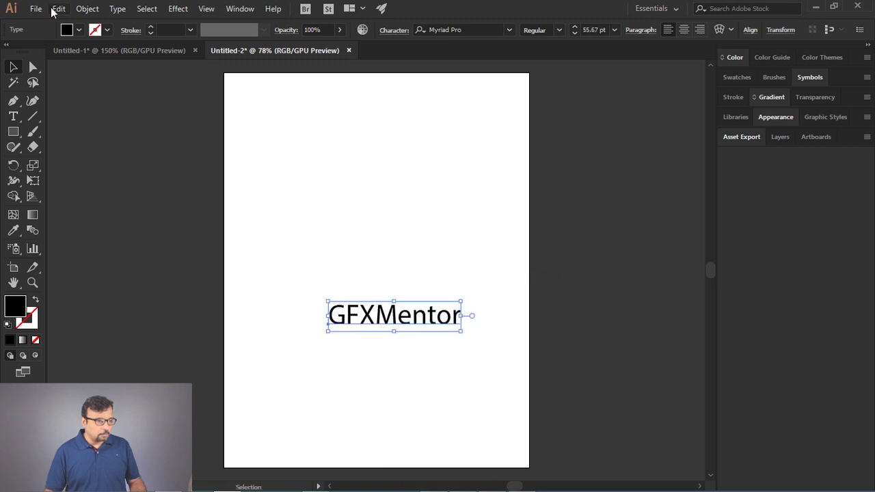
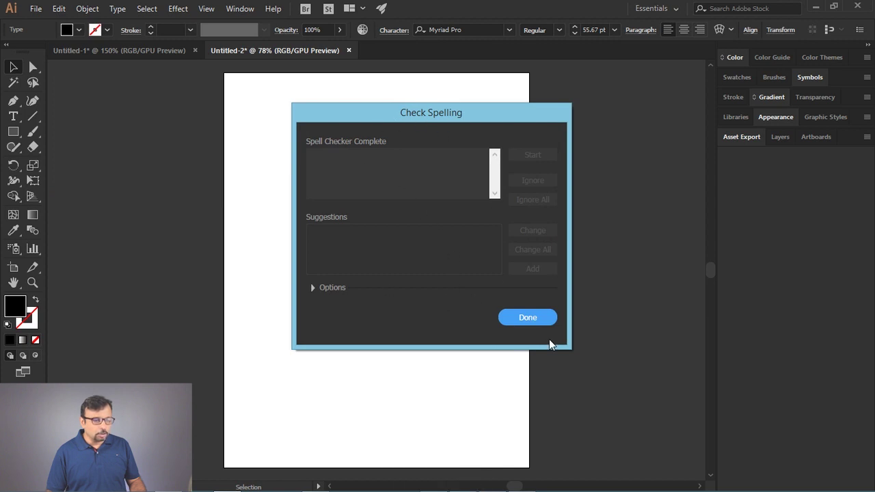
Open Edit Custom Dictionary and add the name Imran.
drag(546, 323, 61, 11)
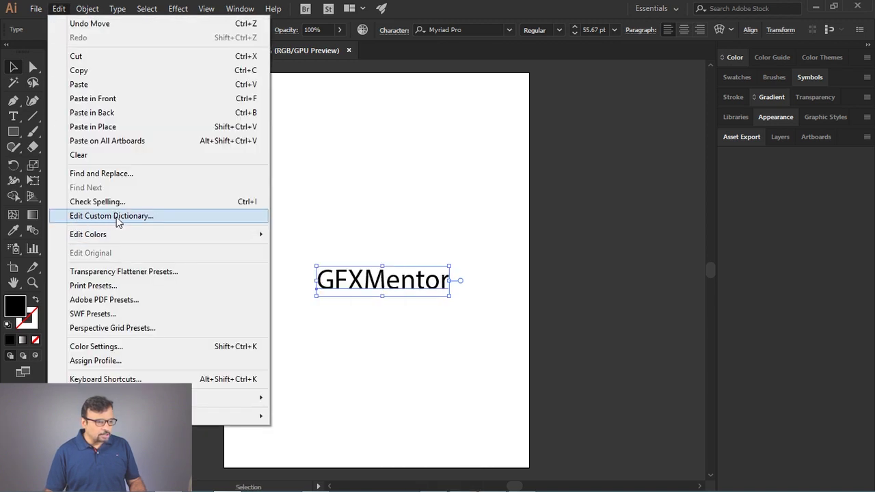
drag(125, 222, 376, 211)
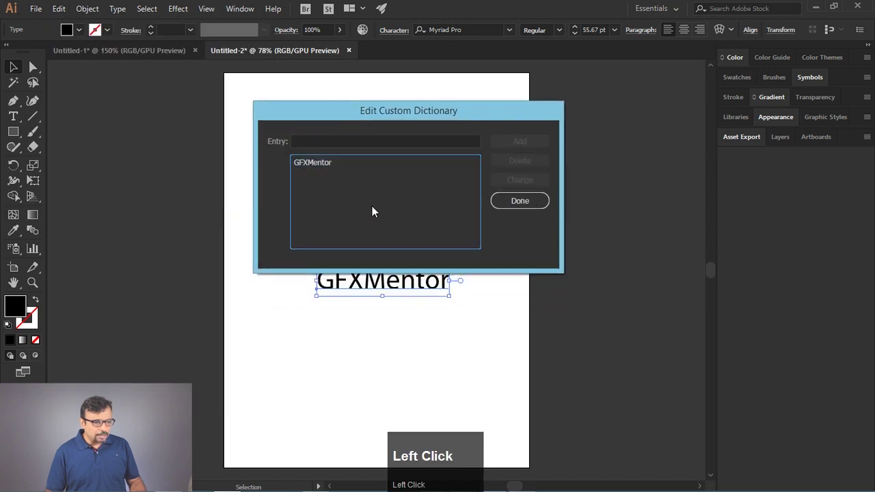
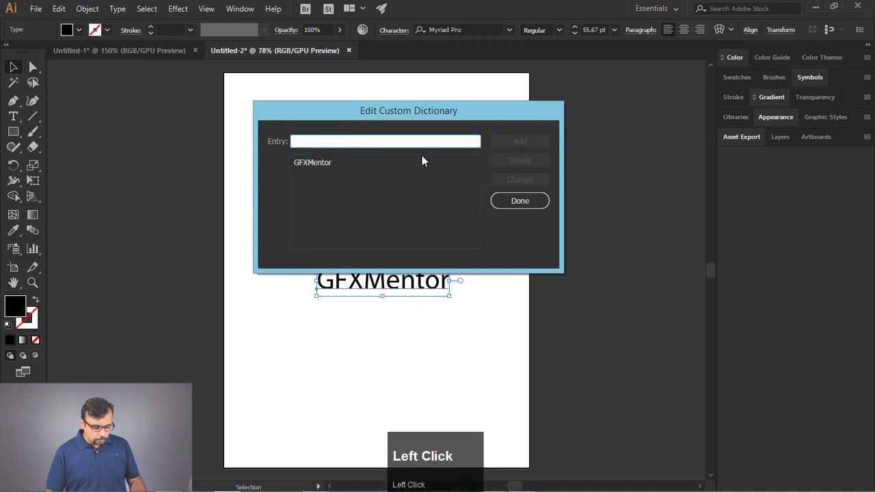
key(shift+i)
text(mran)
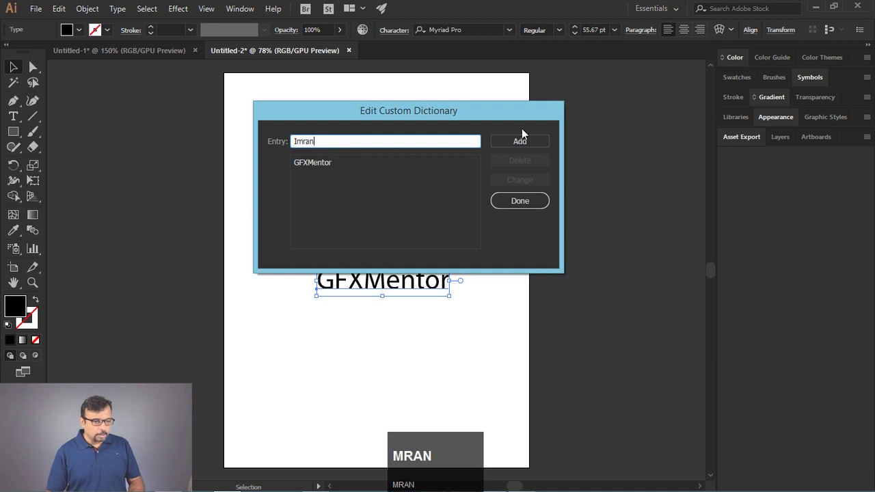
drag(529, 142, 243, 141)
Add the names Ali and Dina to the custom dictionary.
key(shift+a)
text(ll)
key(space)
key(BackSpace)
click(507, 148)
text(ina)
click(523, 146)
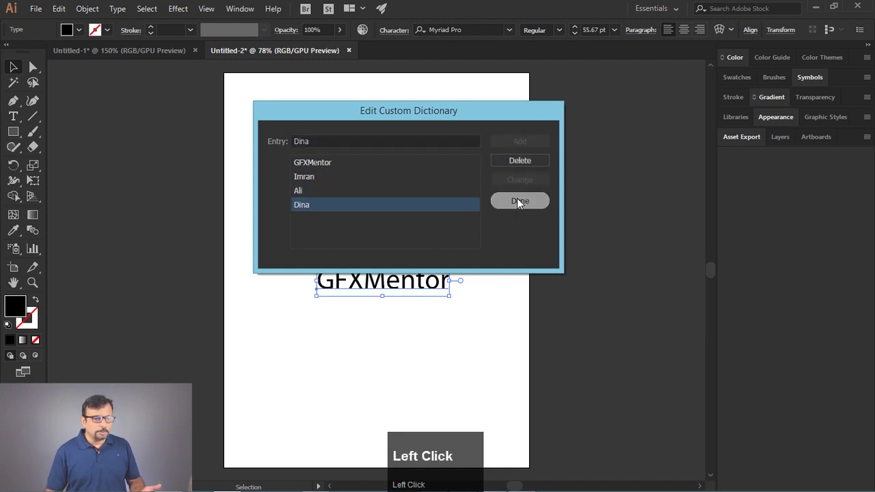